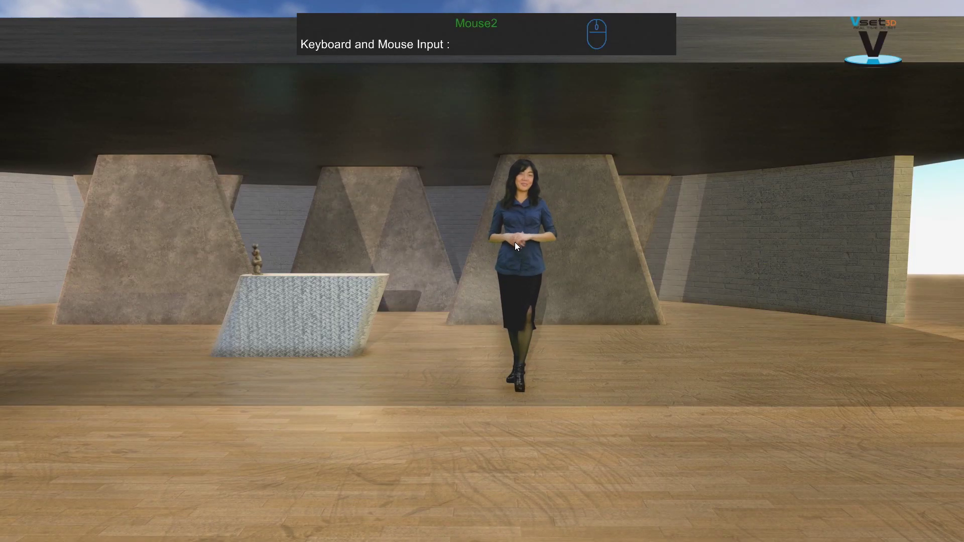
# - Pull the camera back from the stage until the whole studio set is in view
pyautogui.press('space')
pyautogui.press('space')
pyautogui.press('space')
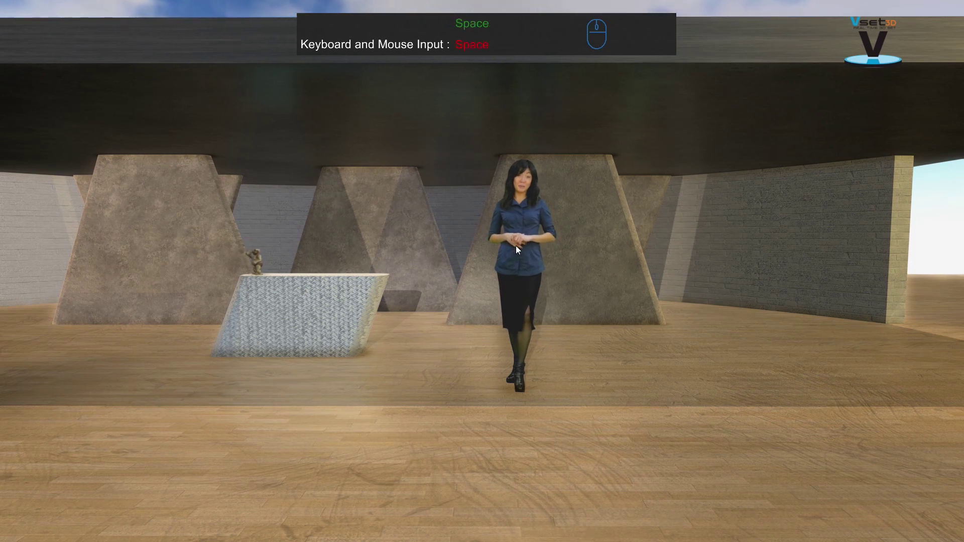
pyautogui.press('space')
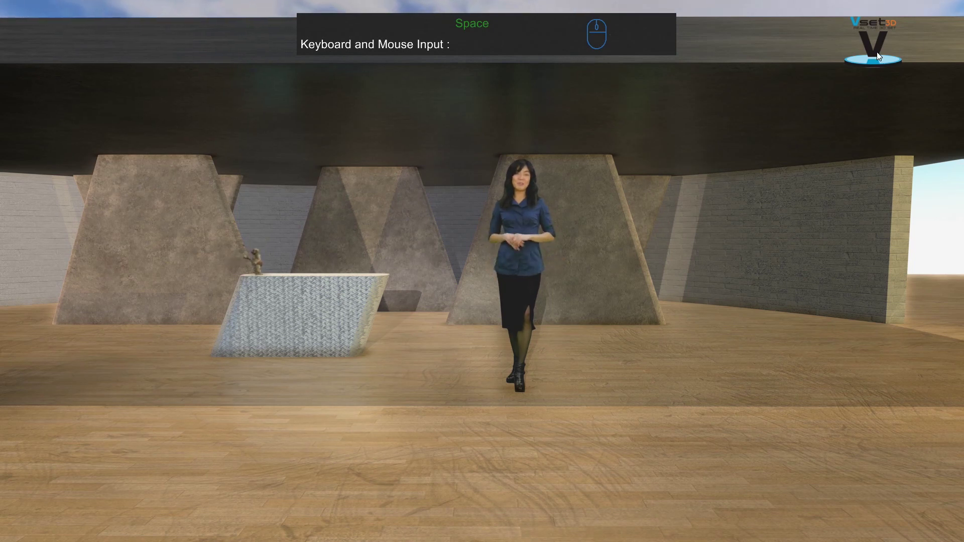
pyautogui.press('p')
pyautogui.press('p')
pyautogui.press('p')
pyautogui.press('p')
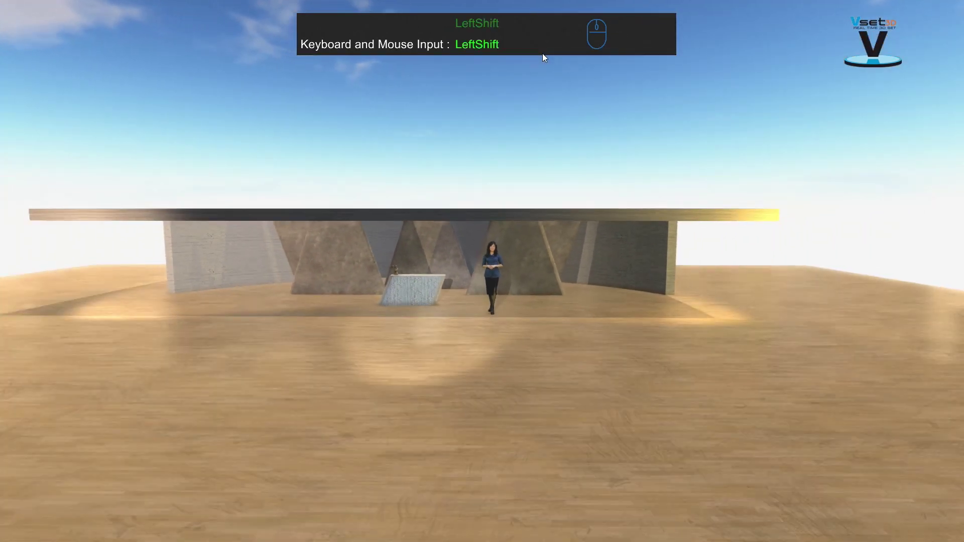
# - Raise and lower the camera height to settle the framing, leaving the main menu visible
pyautogui.press('Page_Up')
pyautogui.press('Page_Up')
pyautogui.press('Page_Up')
pyautogui.press('Page_Down')
pyautogui.press('Page_Down')
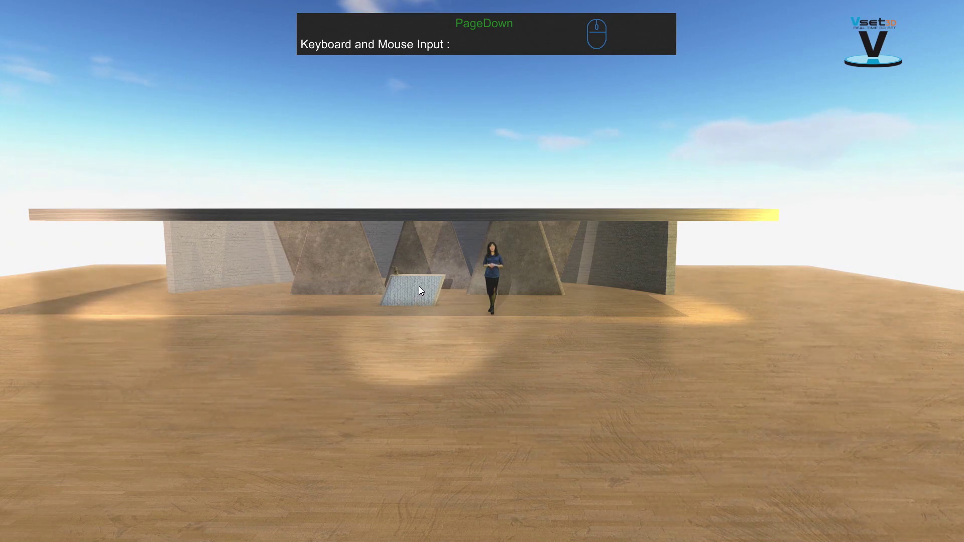
# - Move the view in close to the presenter and select her to edit the Media_2 layer
pyautogui.rightClick(423, 290)
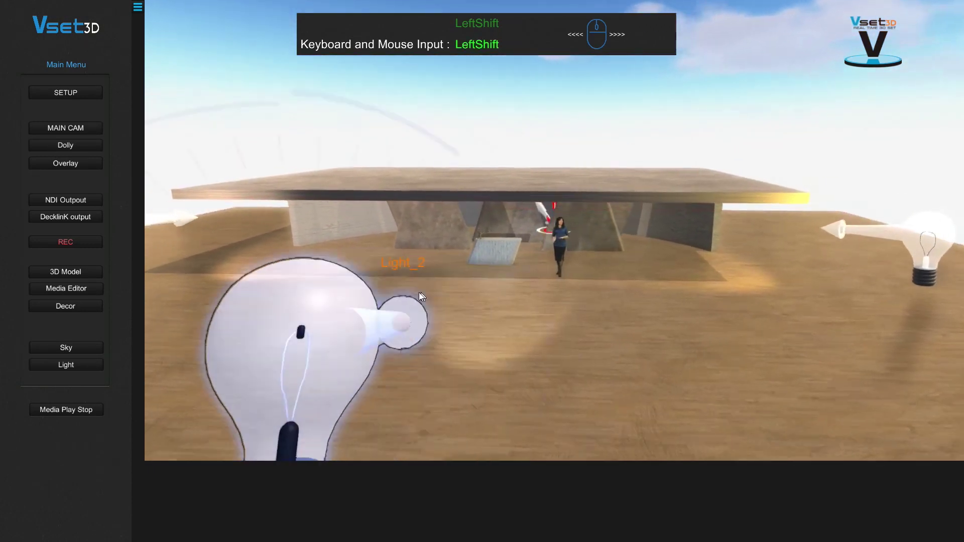
pyautogui.rightClick(419, 297)
pyautogui.rightClick(419, 297)
pyautogui.click(419, 296)
pyautogui.click(419, 296)
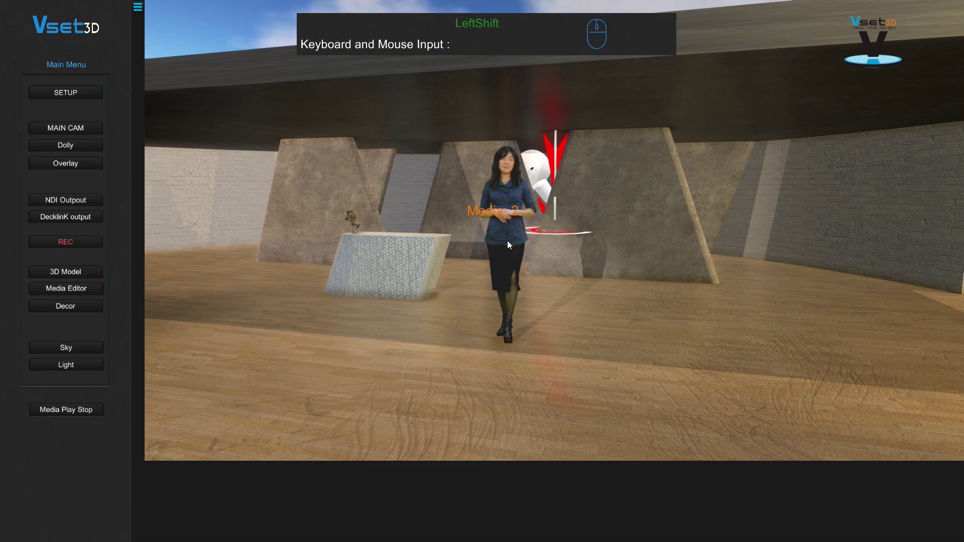
# - Drag the presenter's gizmo to reposition her, ending back near centre stage slightly right
pyautogui.click(511, 246)
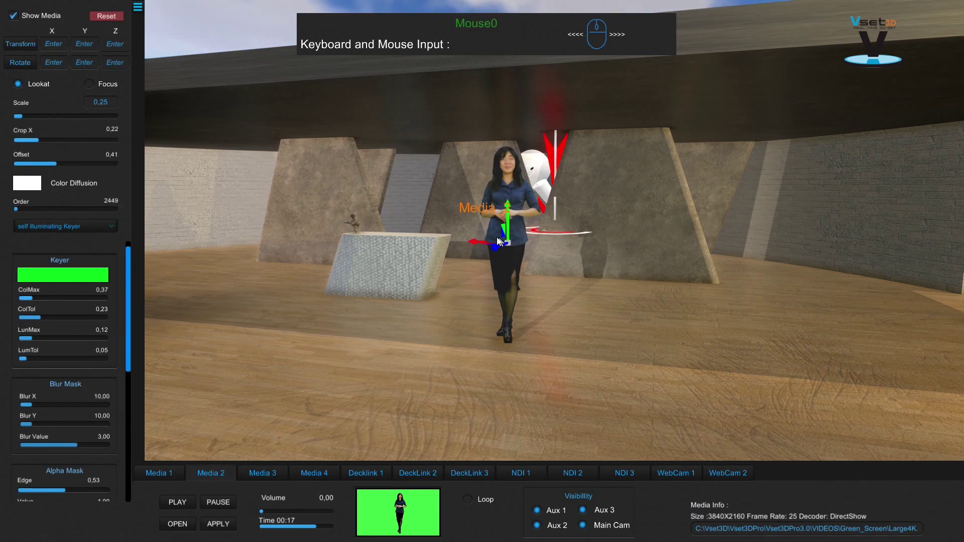
pyautogui.moveTo(499, 236); pyautogui.dragTo(428, 167)
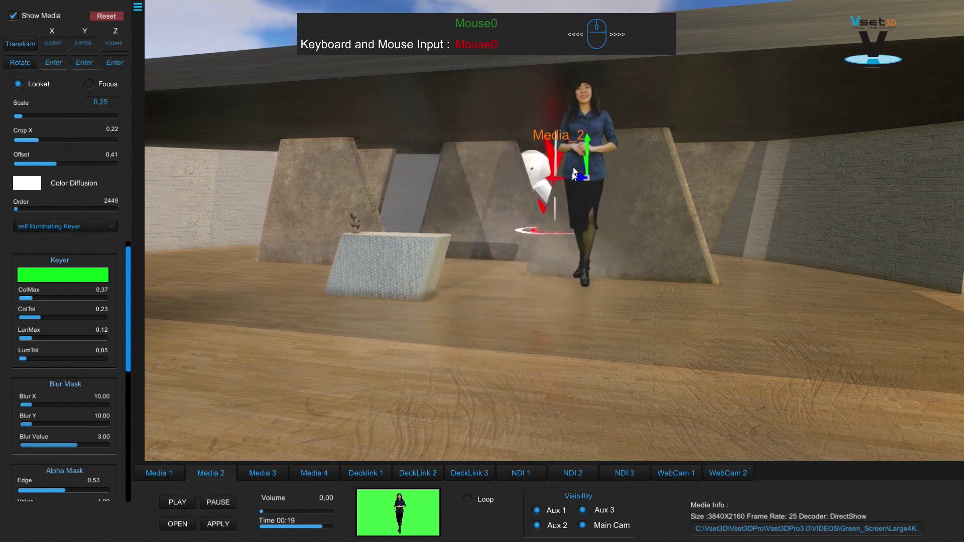
pyautogui.moveTo(471, 196); pyautogui.dragTo(505, 199)
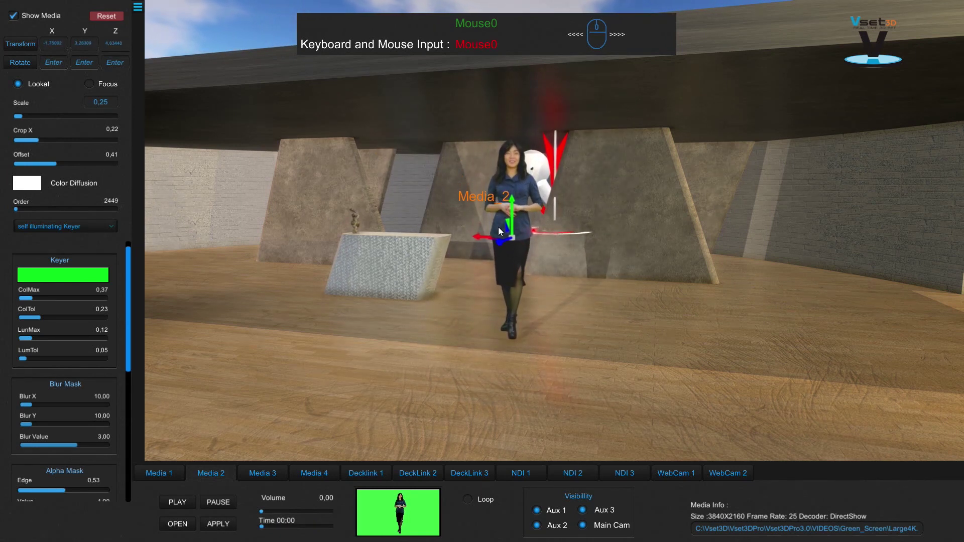
pyautogui.click(502, 235)
pyautogui.moveTo(407, 327); pyautogui.dragTo(427, 327)
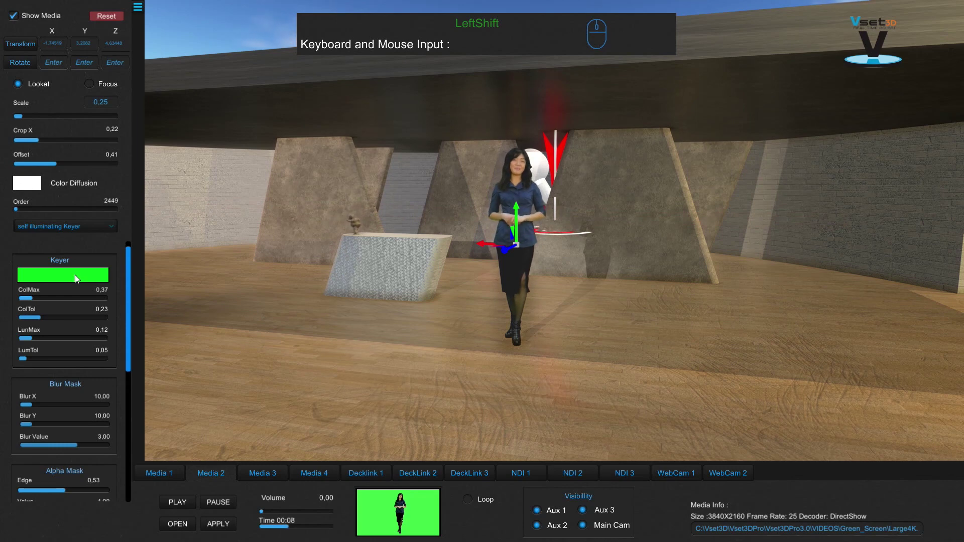
# - Fine-tune the keyer colour in the Key Color picker, leaving it on bright green
pyautogui.moveTo(77, 278); pyautogui.dragTo(237, 311)
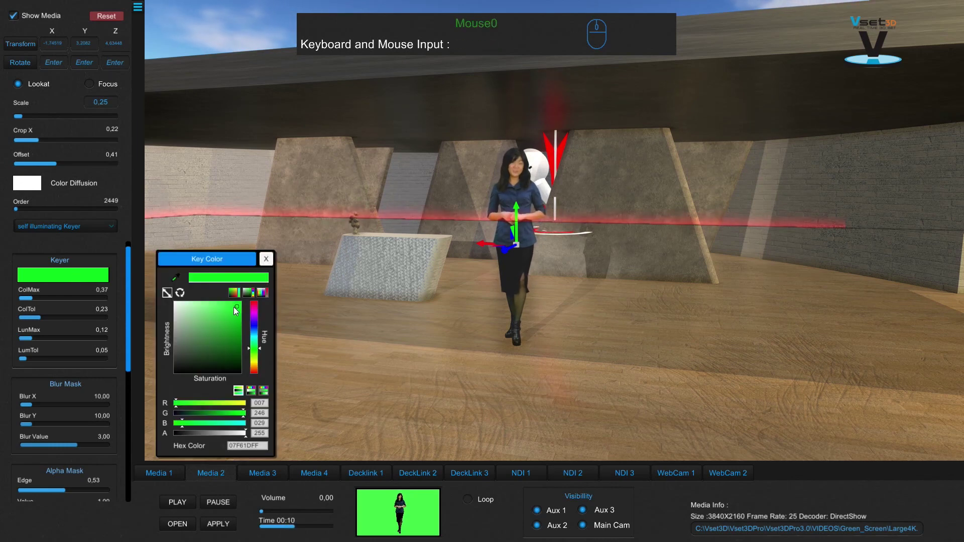
pyautogui.moveTo(231, 314); pyautogui.dragTo(218, 330)
pyautogui.moveTo(197, 328); pyautogui.dragTo(233, 308)
pyautogui.click(241, 315)
pyautogui.click(238, 318)
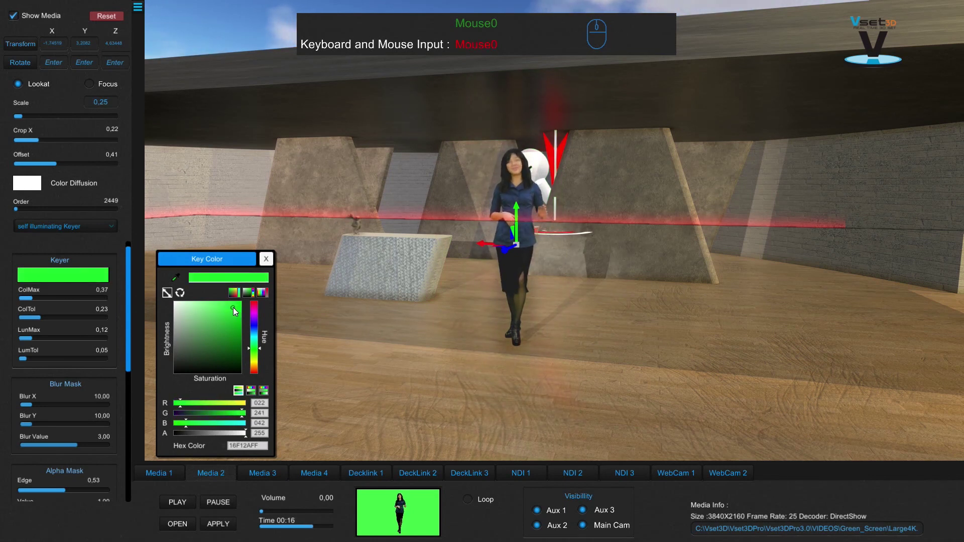
pyautogui.moveTo(237, 312); pyautogui.dragTo(264, 258)
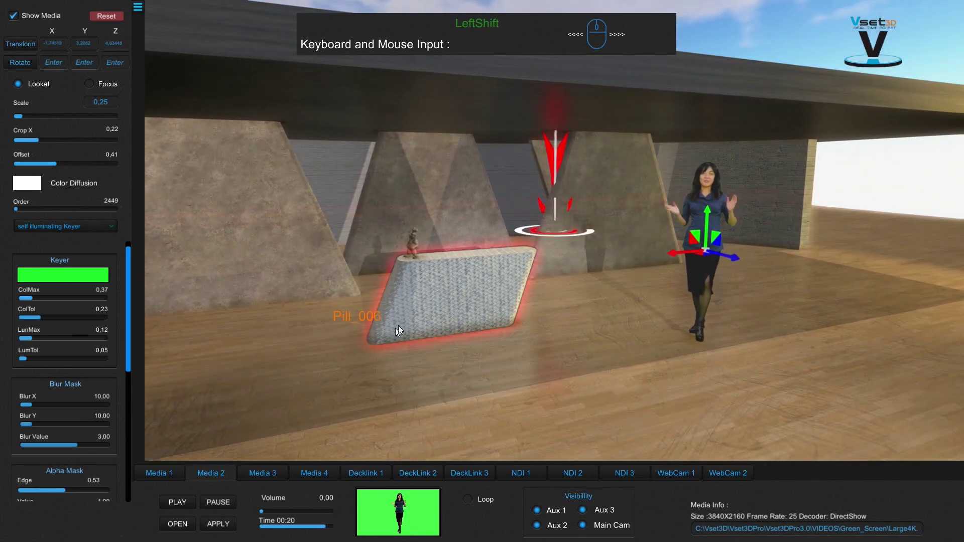
# - Select pedestal Pill_006 in Decor, try red diffusion tints, then reset the colour to white
pyautogui.click(436, 297)
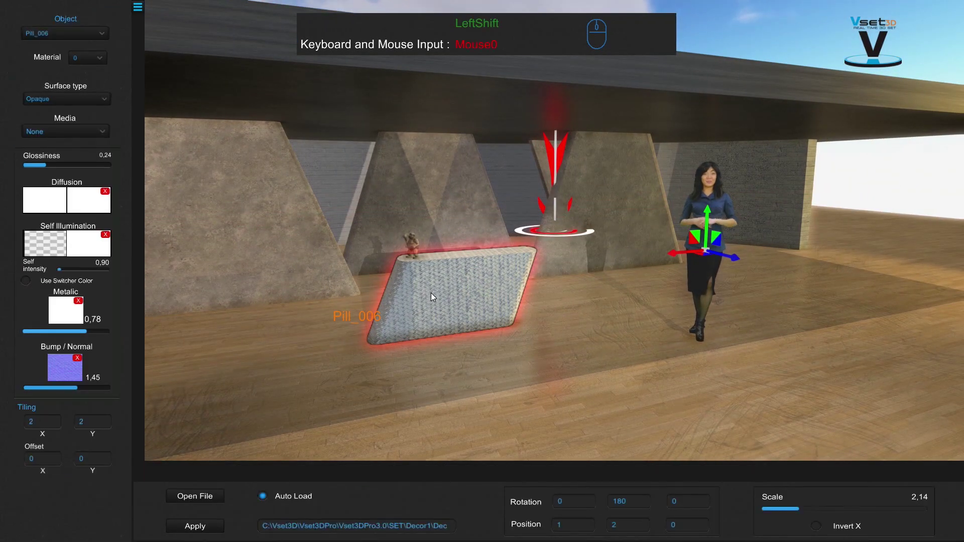
pyautogui.click(88, 31)
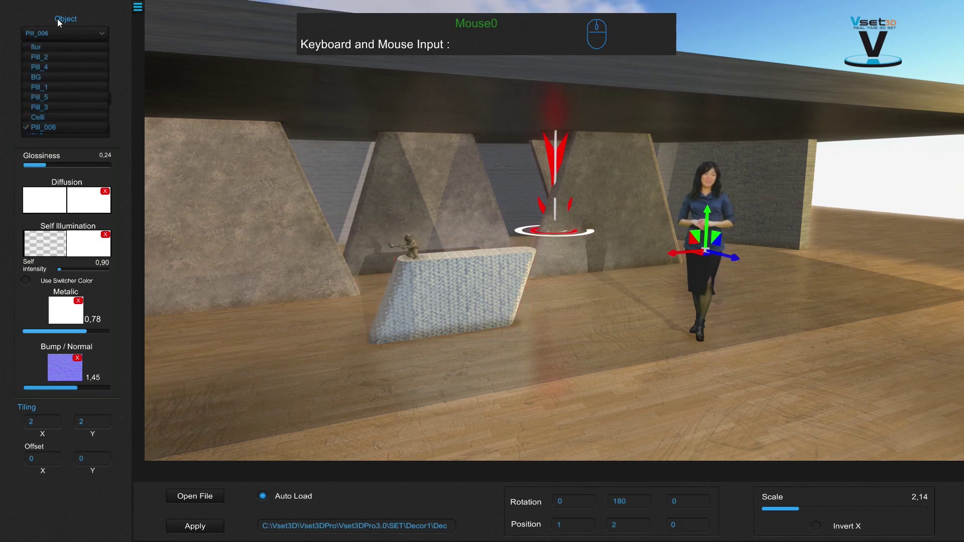
pyautogui.click(75, 35)
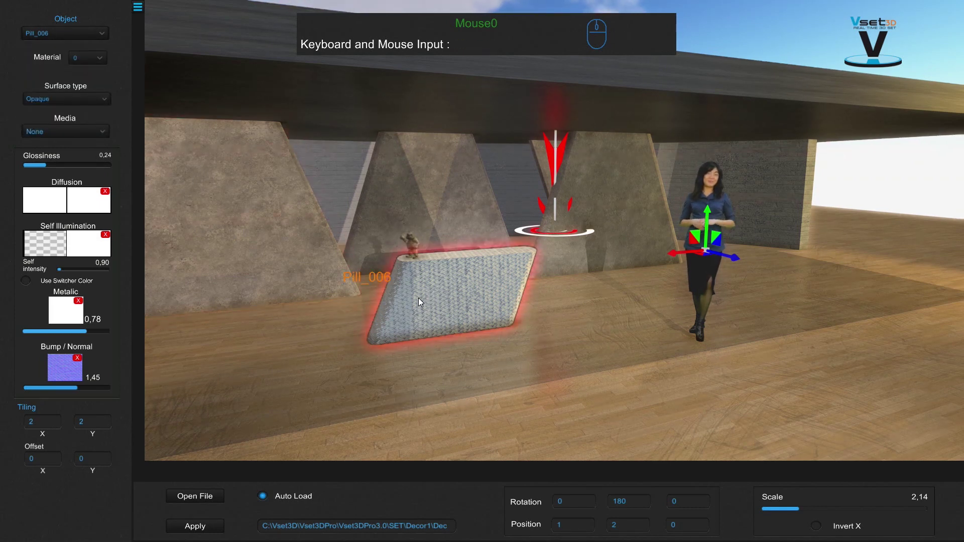
pyautogui.click(420, 302)
pyautogui.click(43, 205)
pyautogui.click(196, 323)
pyautogui.click(192, 344)
pyautogui.click(212, 315)
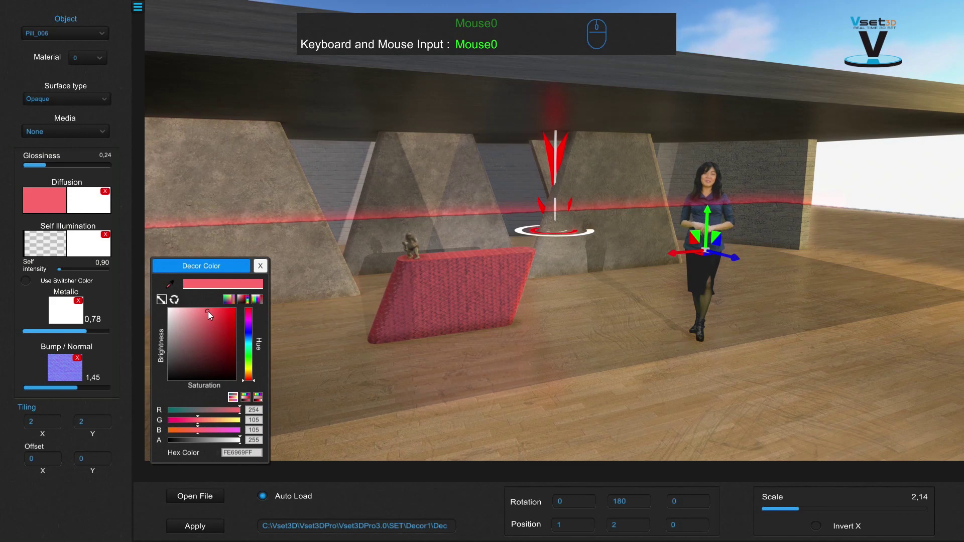
pyautogui.click(205, 321)
pyautogui.click(265, 268)
# - Raise the pedestal's Glossiness slider to 0.64 so it looks shinier
pyautogui.click(42, 168)
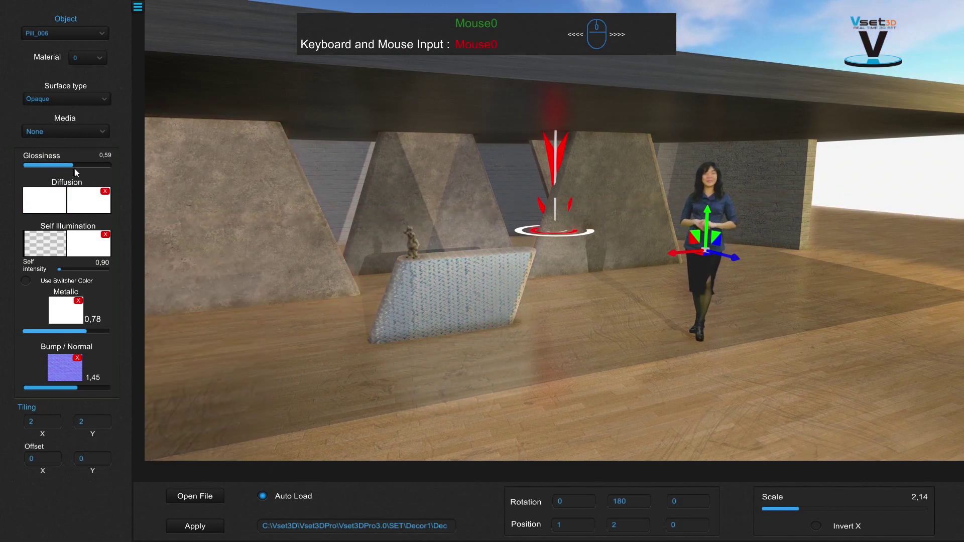
pyautogui.click(81, 173)
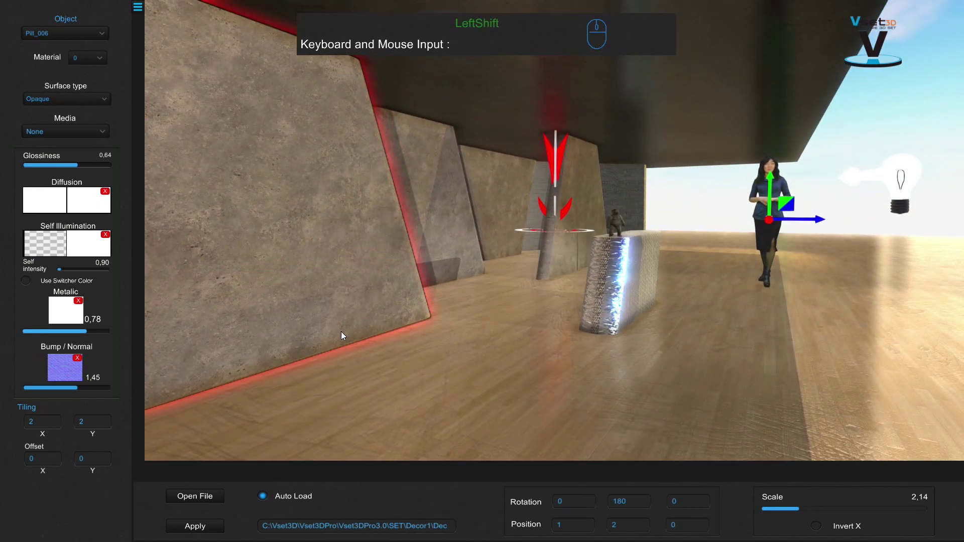
# - In Bloom settings, widen Anamorphic Spread to 0.19 and slightly lower the Anamorphic amount
pyautogui.rightClick(343, 337)
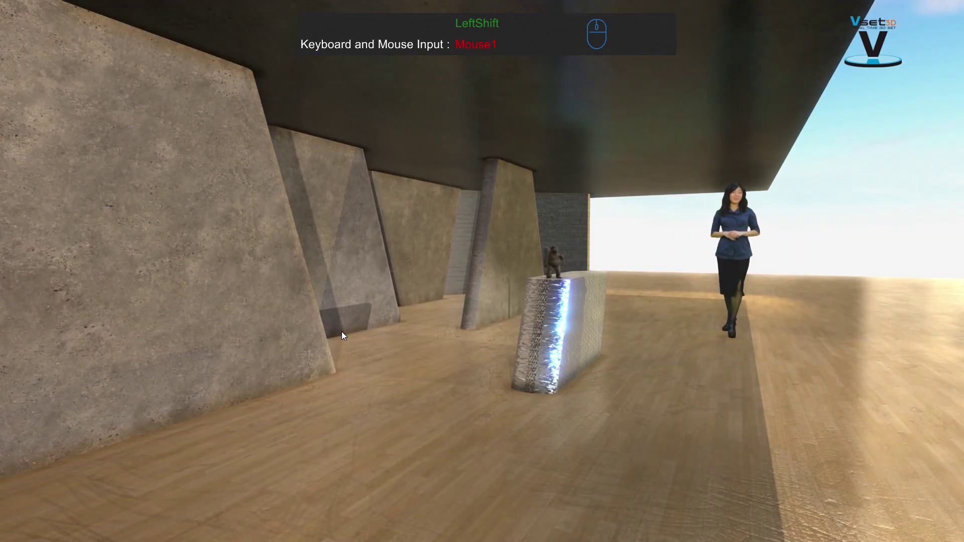
pyautogui.rightClick(343, 337)
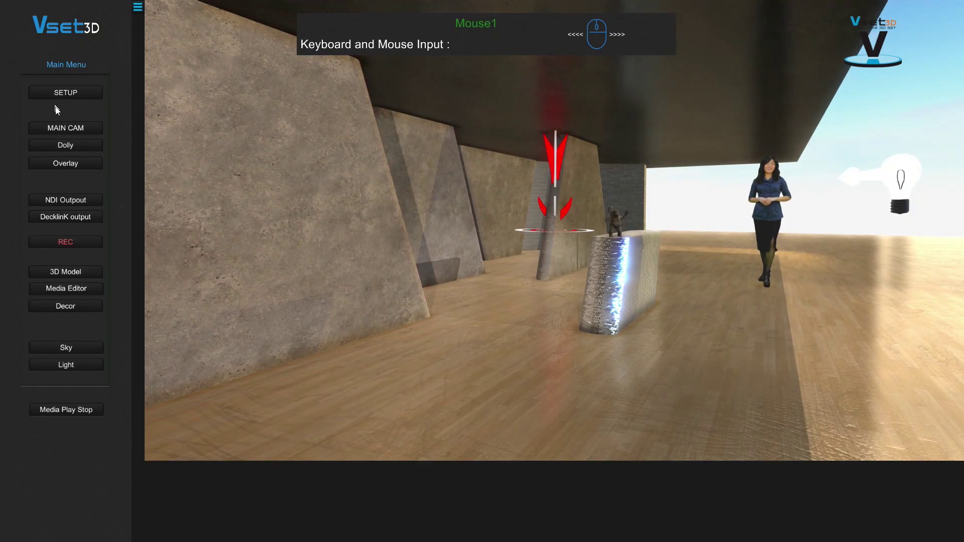
pyautogui.click(65, 136)
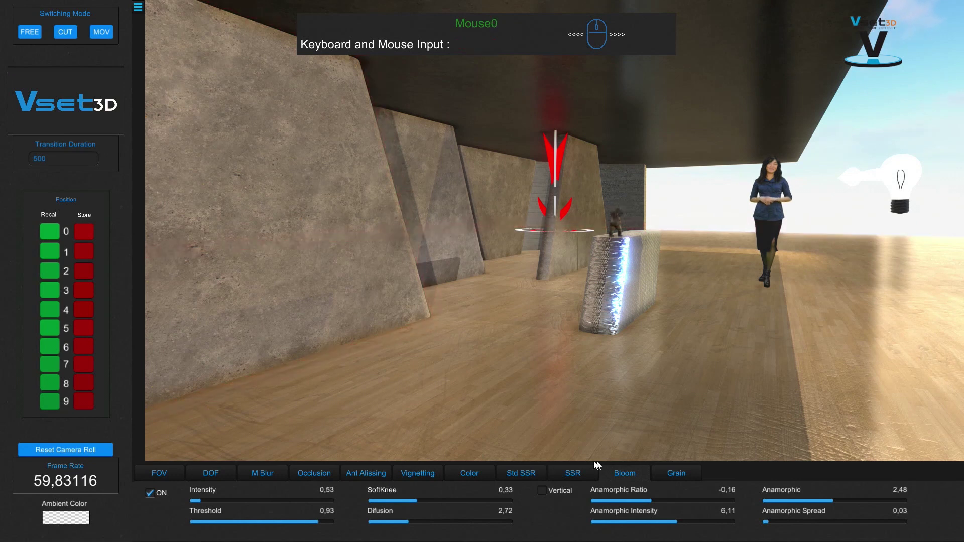
pyautogui.click(633, 477)
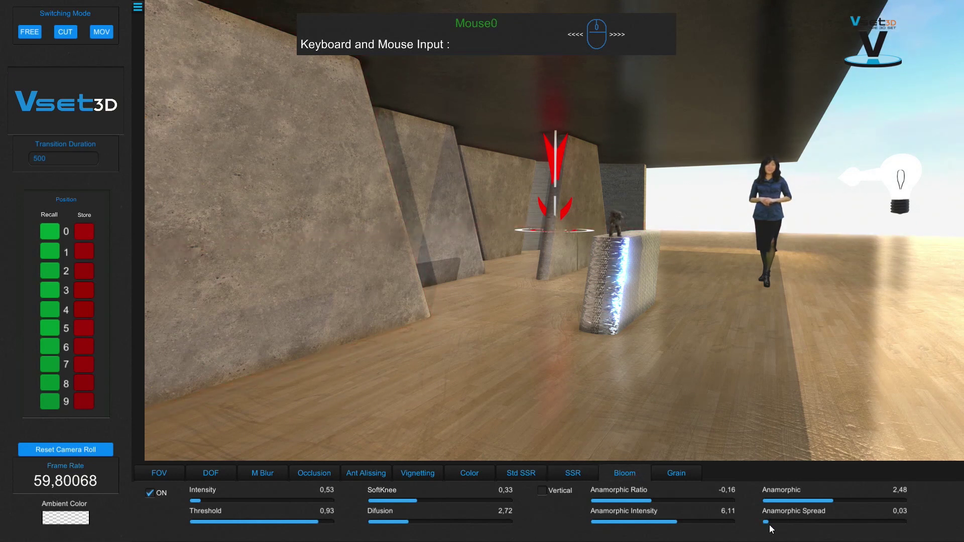
pyautogui.click(773, 526)
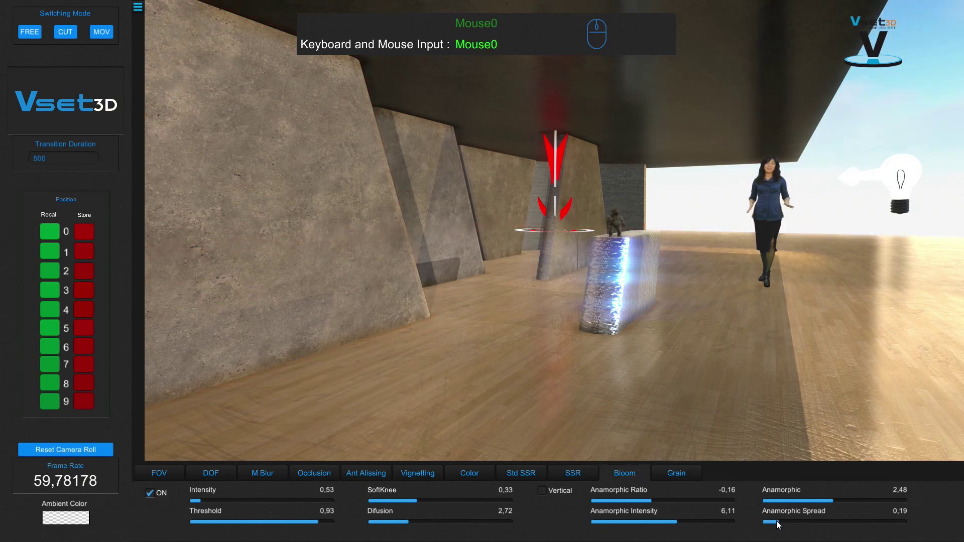
pyautogui.click(830, 505)
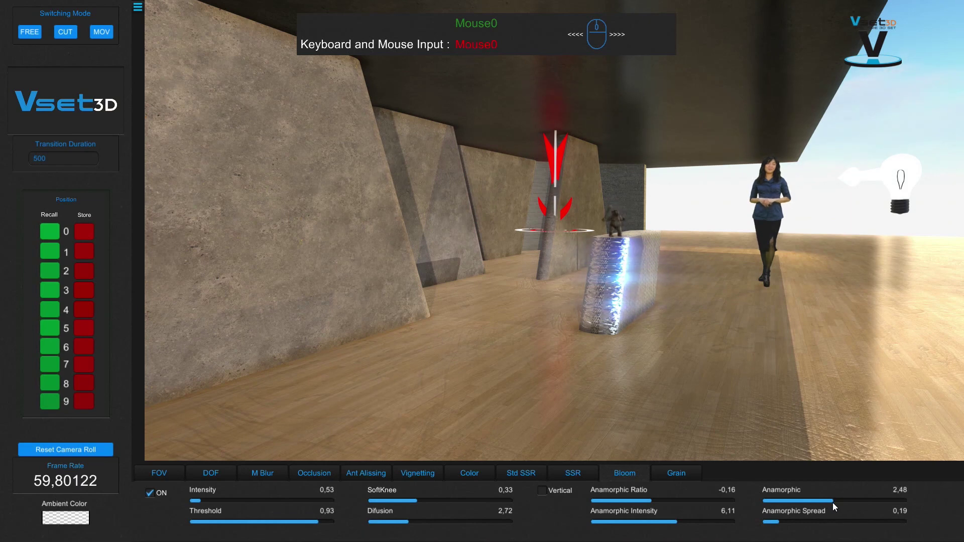
pyautogui.click(807, 509)
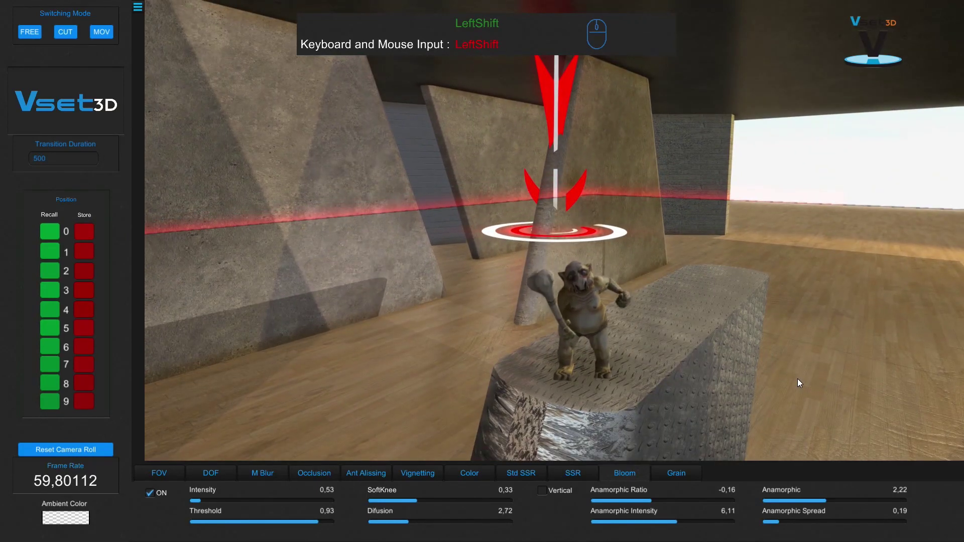
# - In 3D Model settings, store the creature's spot near the pillar as Position 1 and the far end as Position 2
pyautogui.click(802, 383)
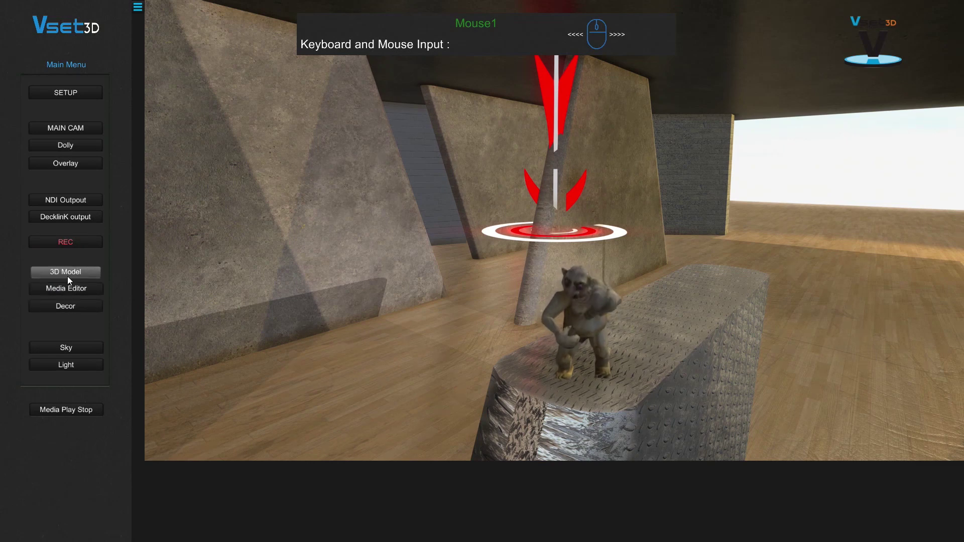
pyautogui.click(71, 278)
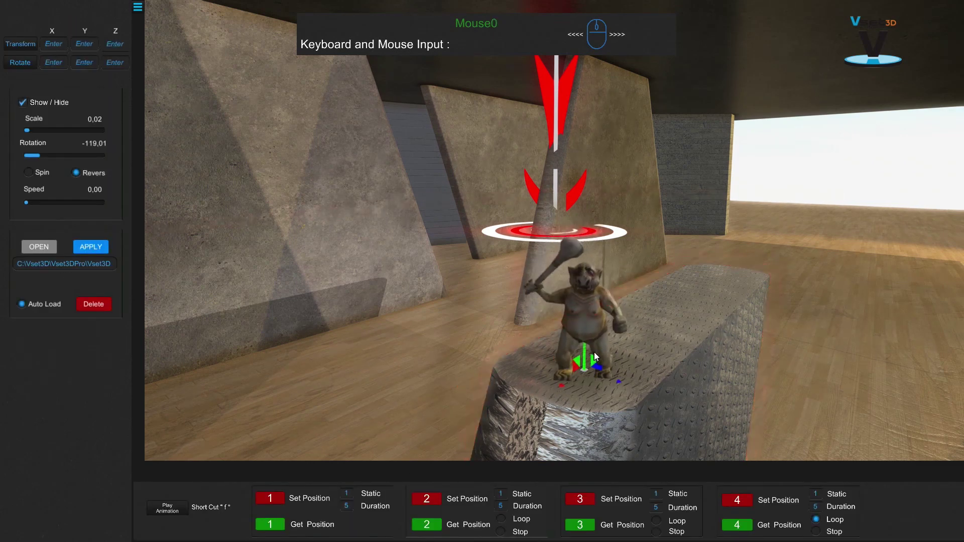
pyautogui.click(587, 360)
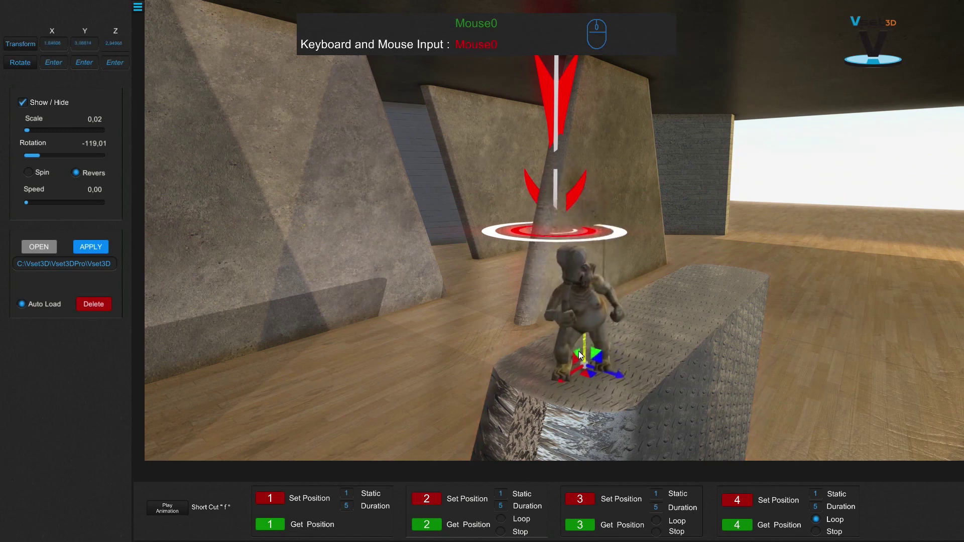
pyautogui.click(589, 377)
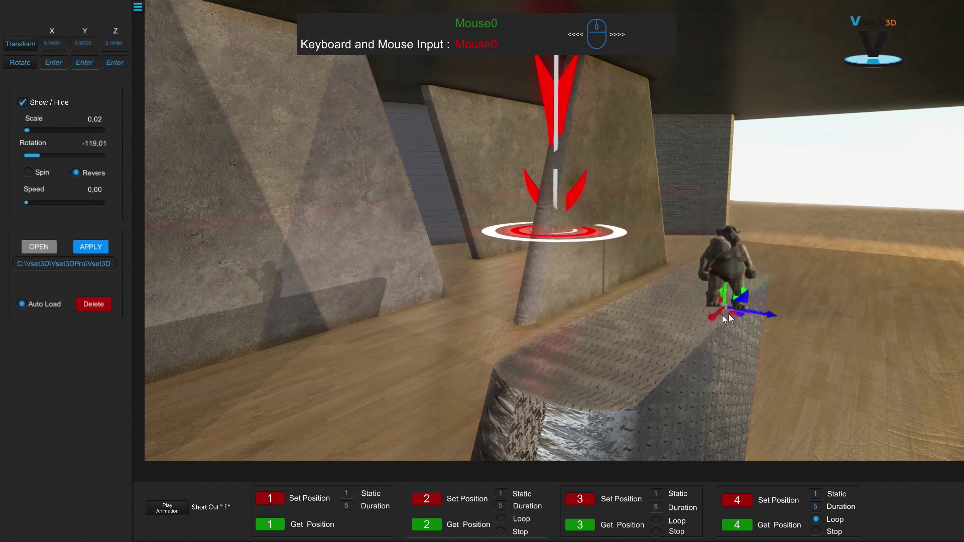
pyautogui.click(601, 385)
pyautogui.click(596, 379)
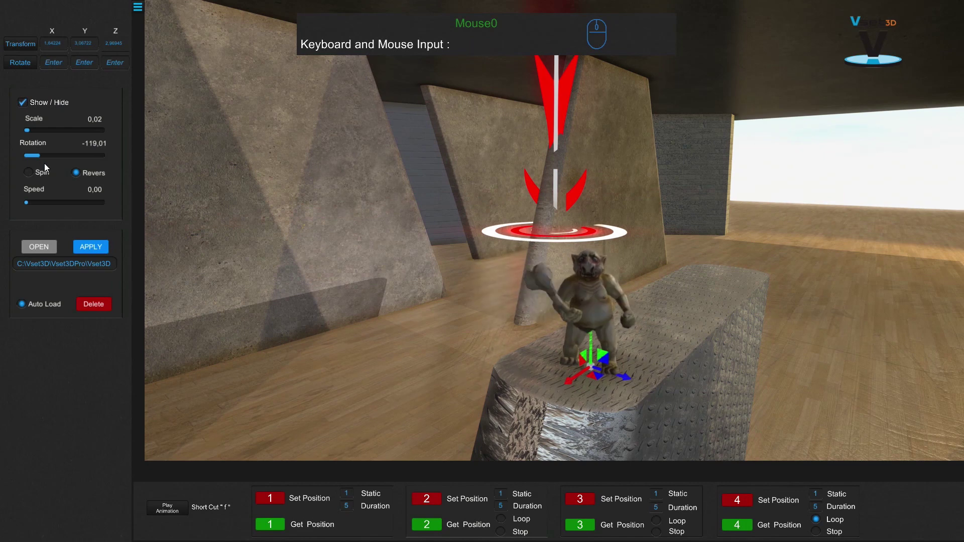
pyautogui.click(31, 134)
pyautogui.click(34, 134)
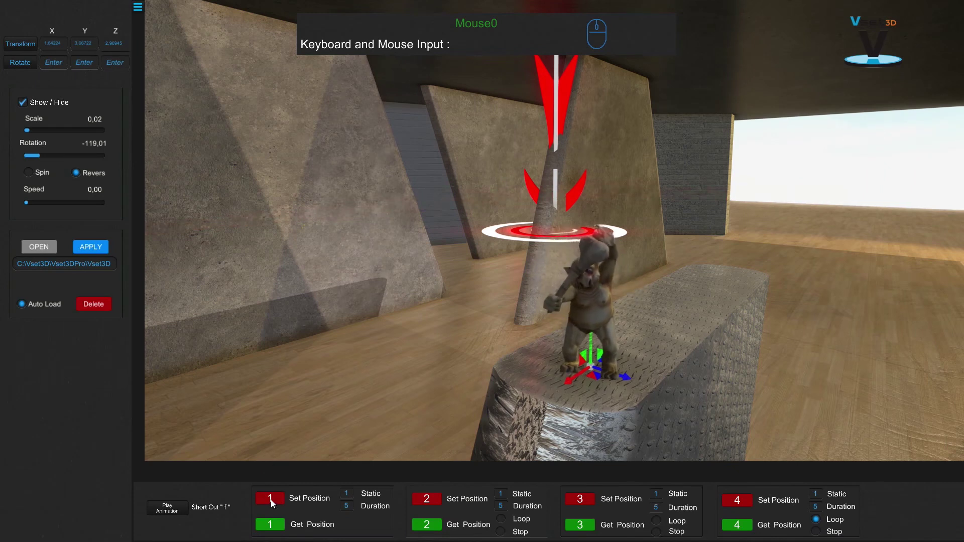
pyautogui.click(275, 504)
pyautogui.click(602, 380)
pyautogui.click(726, 289)
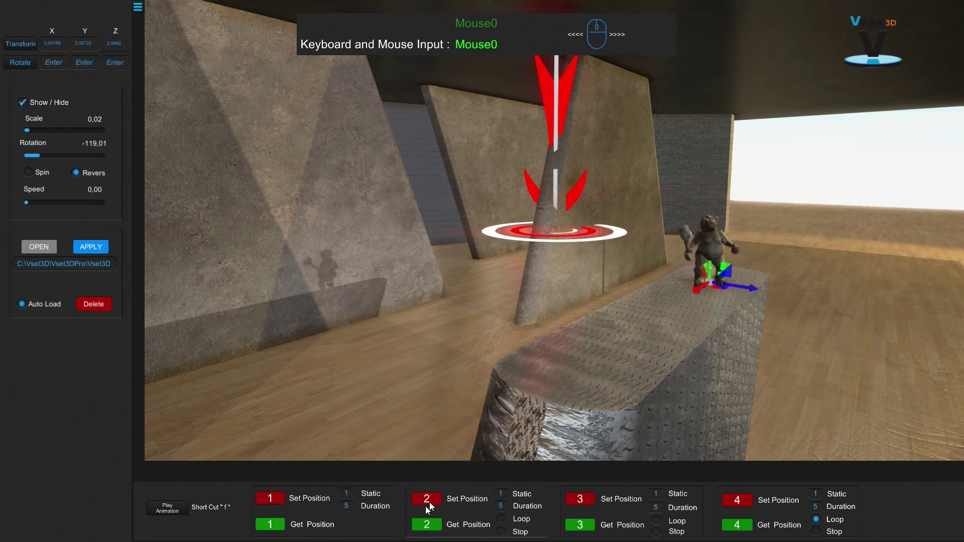
# - Enable Loop on position 2, play the animation and recall the stored positions to test it
pyautogui.click(427, 499)
pyautogui.click(507, 521)
pyautogui.click(167, 513)
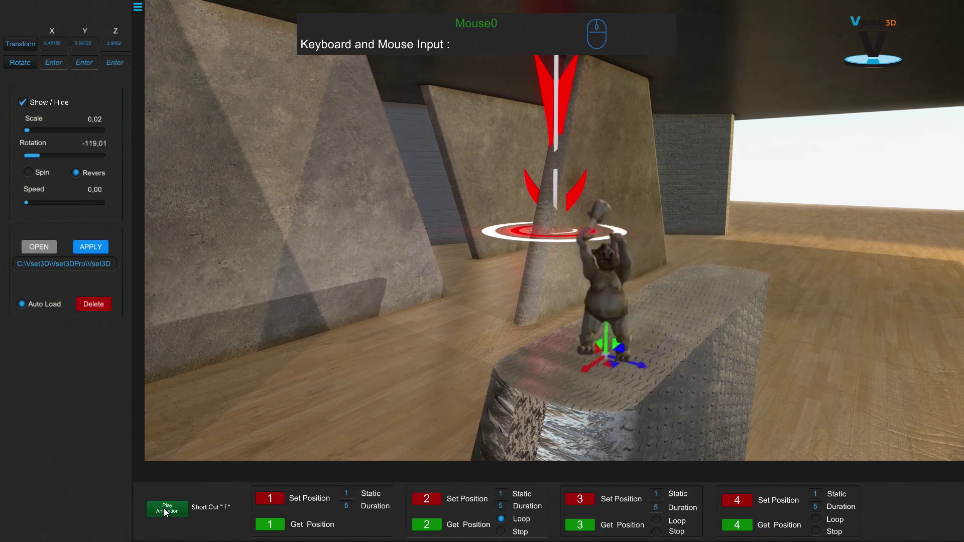
pyautogui.click(168, 513)
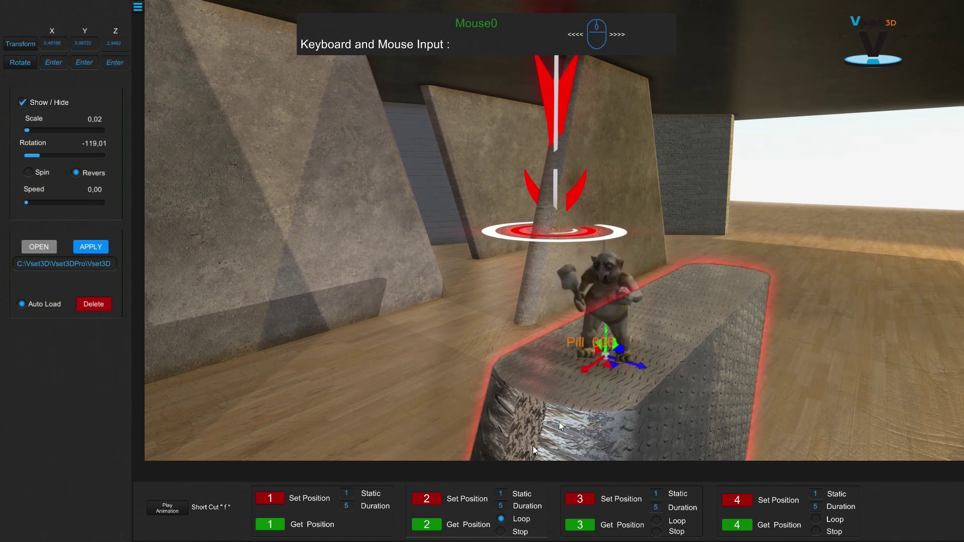
pyautogui.click(427, 532)
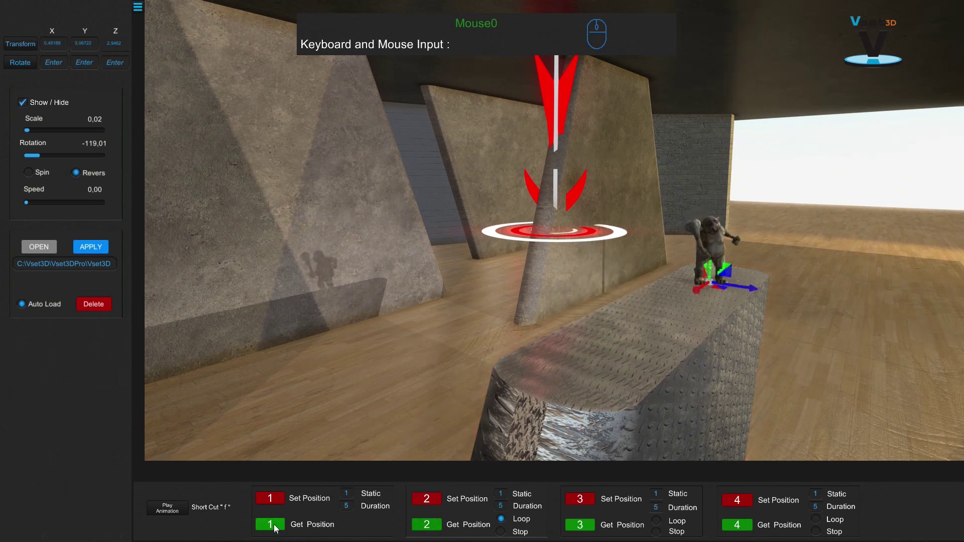
pyautogui.click(275, 529)
pyautogui.click(431, 528)
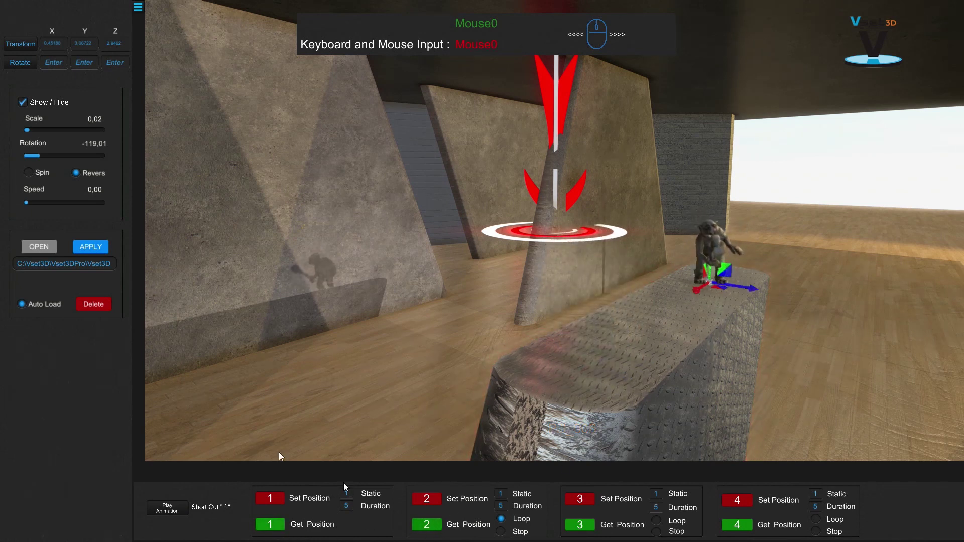
# - Turn the creature to face the other way, re-save Position 2 and replay the back-and-forth animation
pyautogui.moveTo(43, 158); pyautogui.dragTo(87, 169)
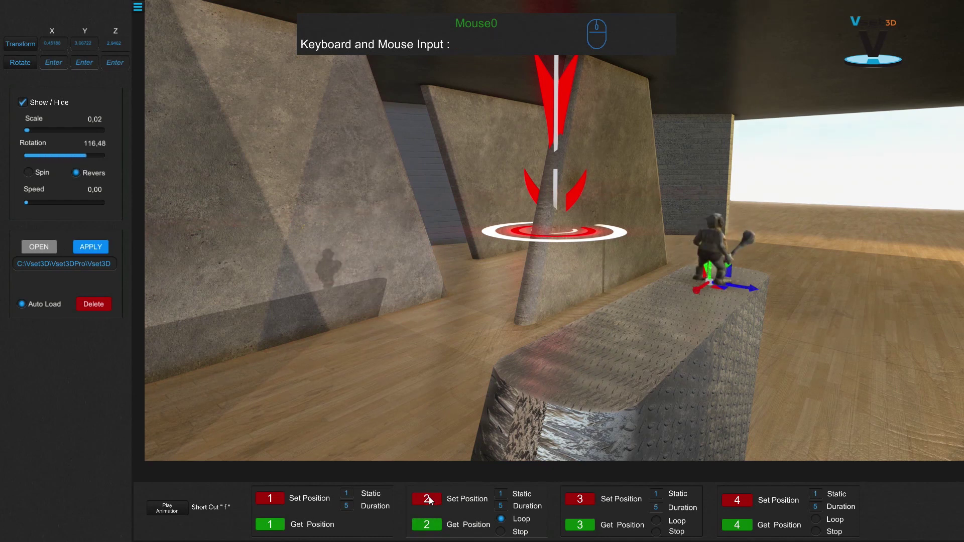
pyautogui.click(430, 502)
pyautogui.click(267, 529)
pyautogui.click(436, 528)
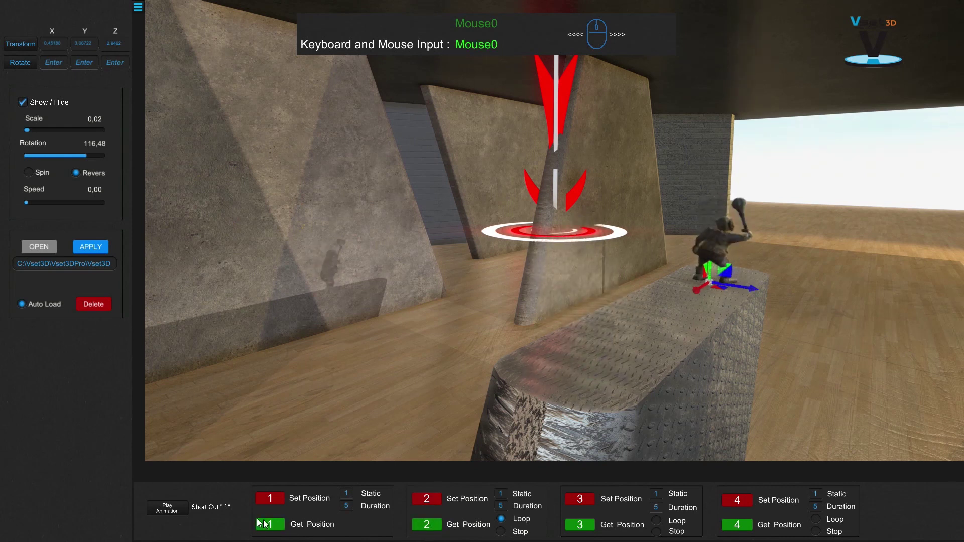
pyautogui.click(168, 511)
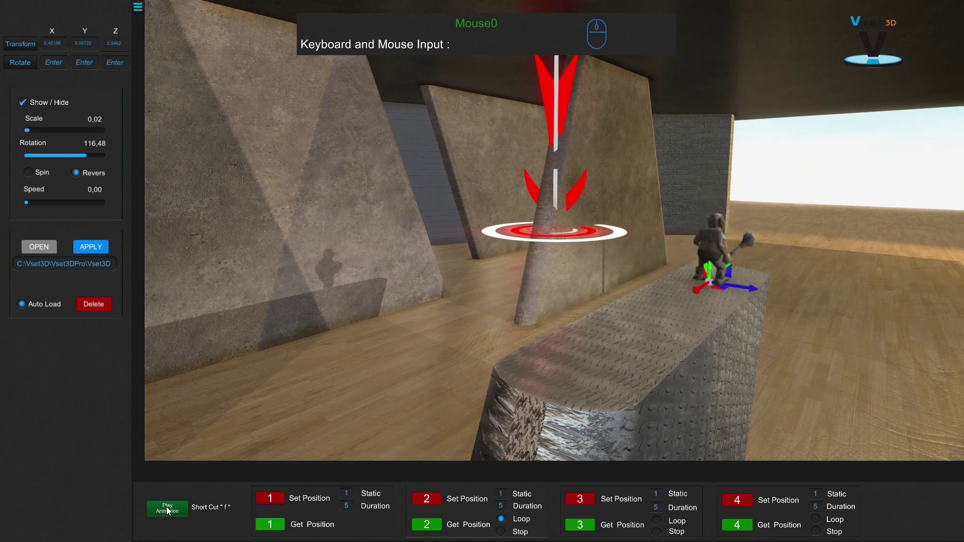
pyautogui.click(170, 512)
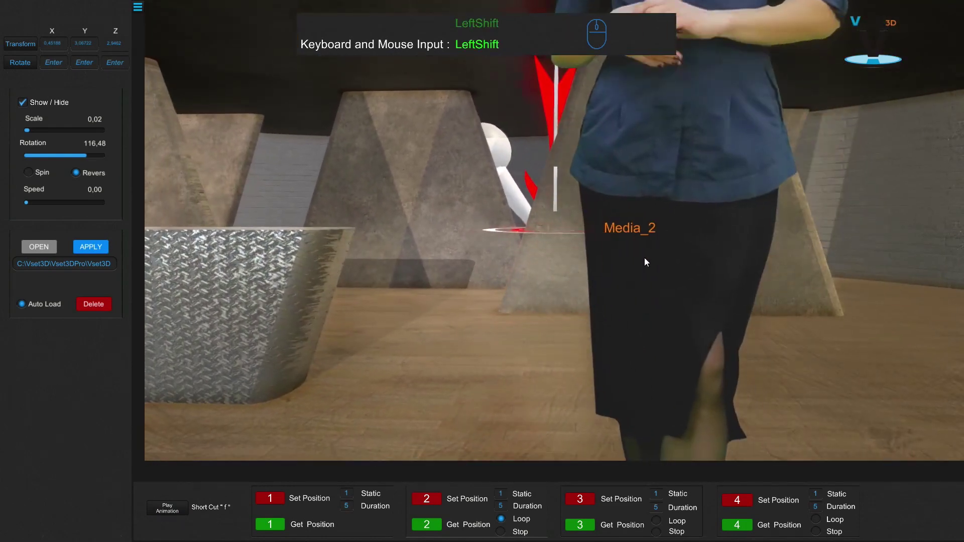
pyautogui.middleClick(647, 244)
pyautogui.middleClick(660, 254)
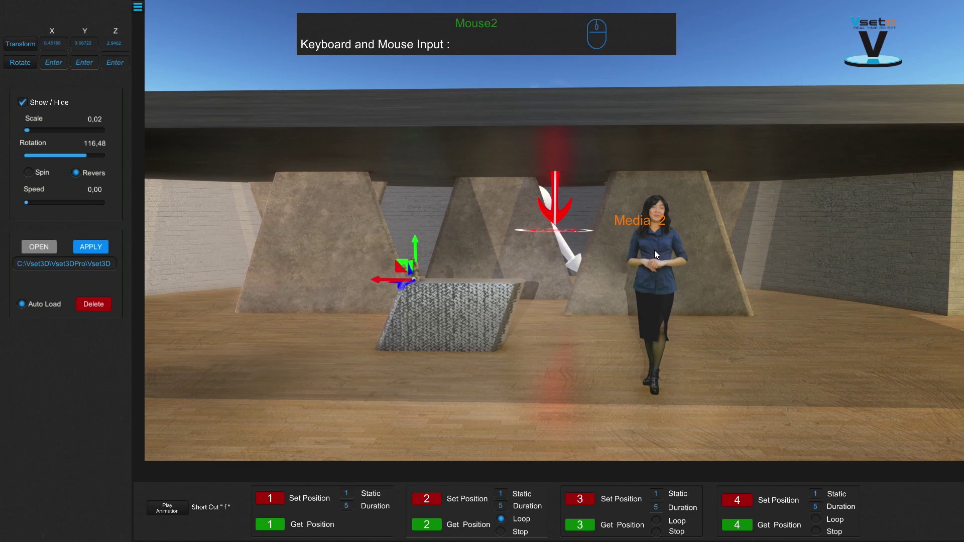